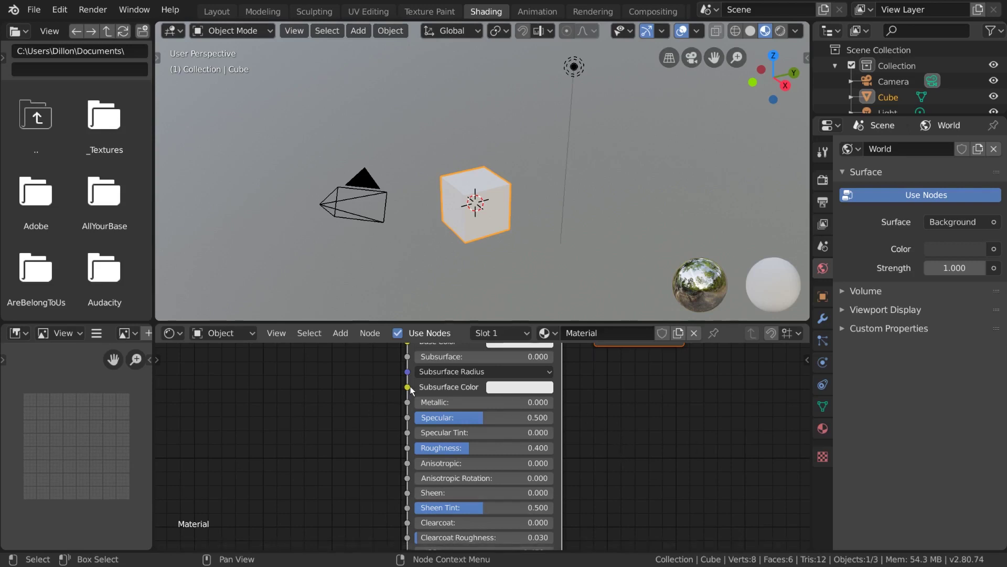
# Pan the Shader Editor so the Principled BSDF and Material Output nodes are both in view.
pyautogui.click(180, 337)
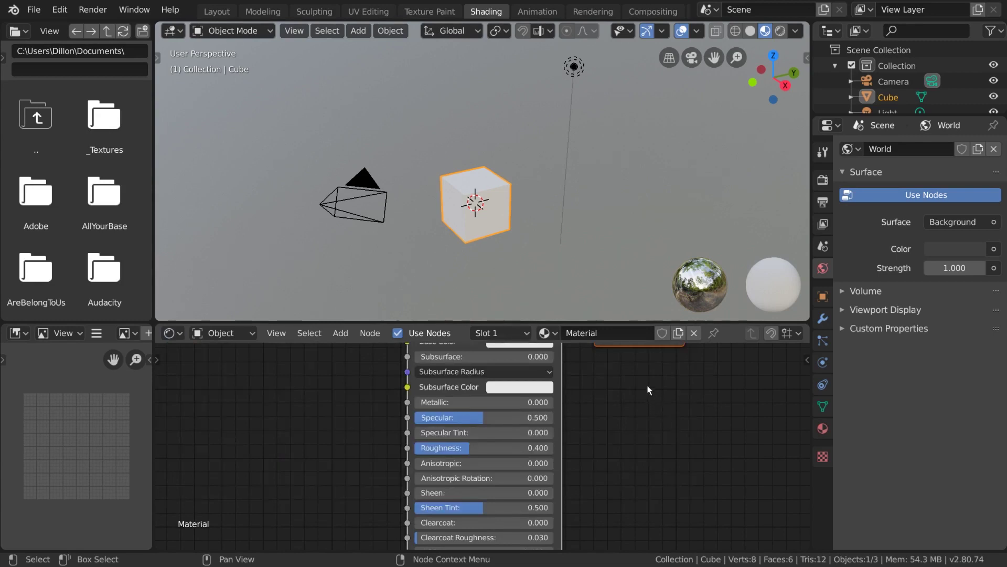
pyautogui.middleClick(652, 387)
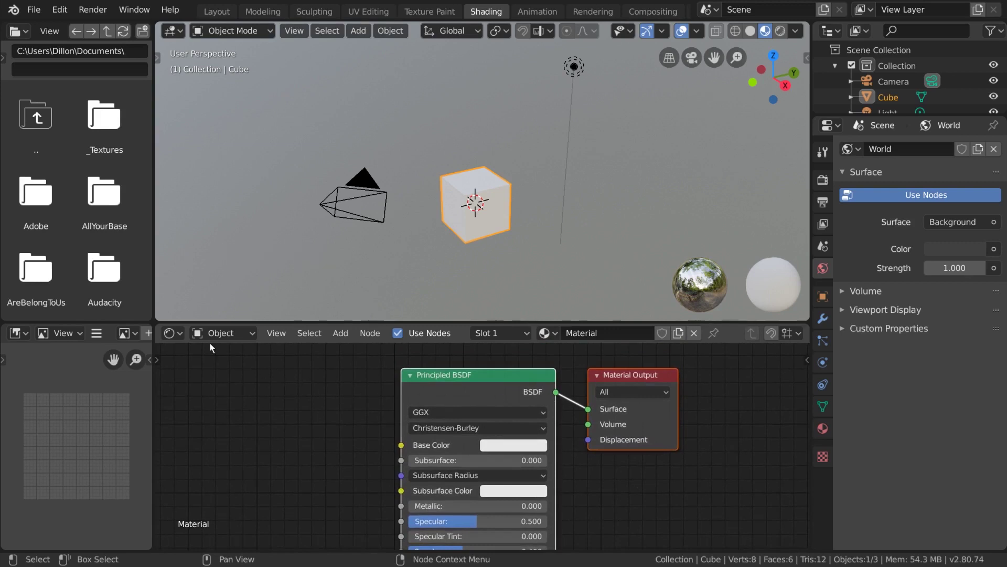
pyautogui.click(182, 334)
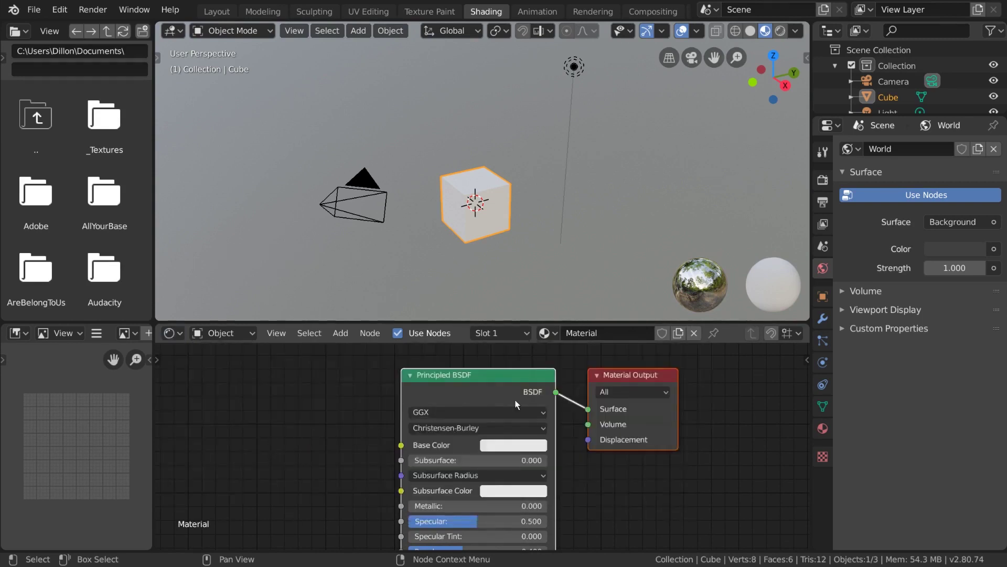
# Pan and zoom the node view to frame the two shader nodes comfortably.
pyautogui.middleClick(616, 463)
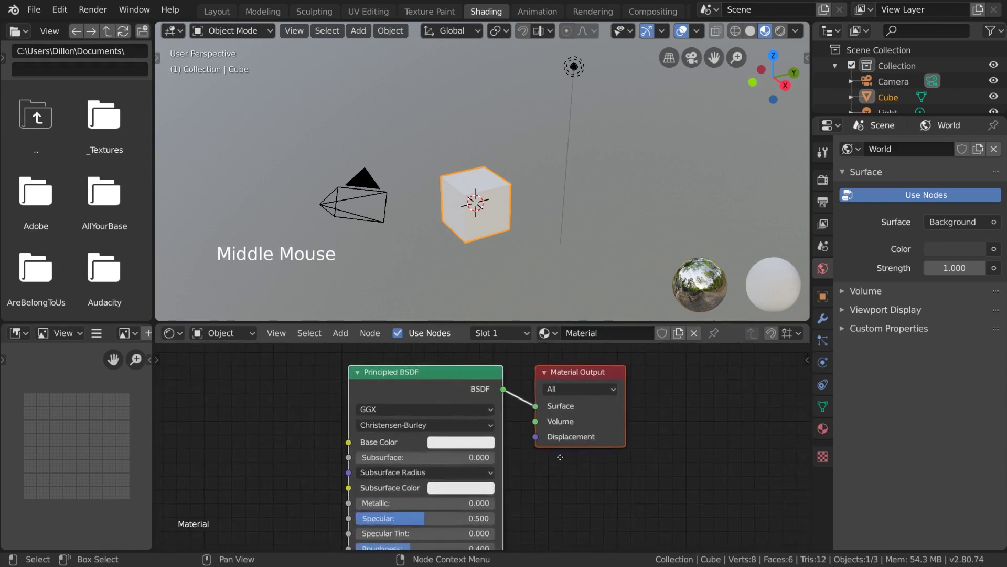
pyautogui.middleClick(568, 485)
pyautogui.scroll(-3)
pyautogui.scroll(3)
pyautogui.scroll(-3)
pyautogui.scroll(3)
pyautogui.scroll(3)
# Move the Material Output node further right, cancelling a trial rotation so it stays upright and connected.
pyautogui.click(559, 461)
pyautogui.click(492, 382)
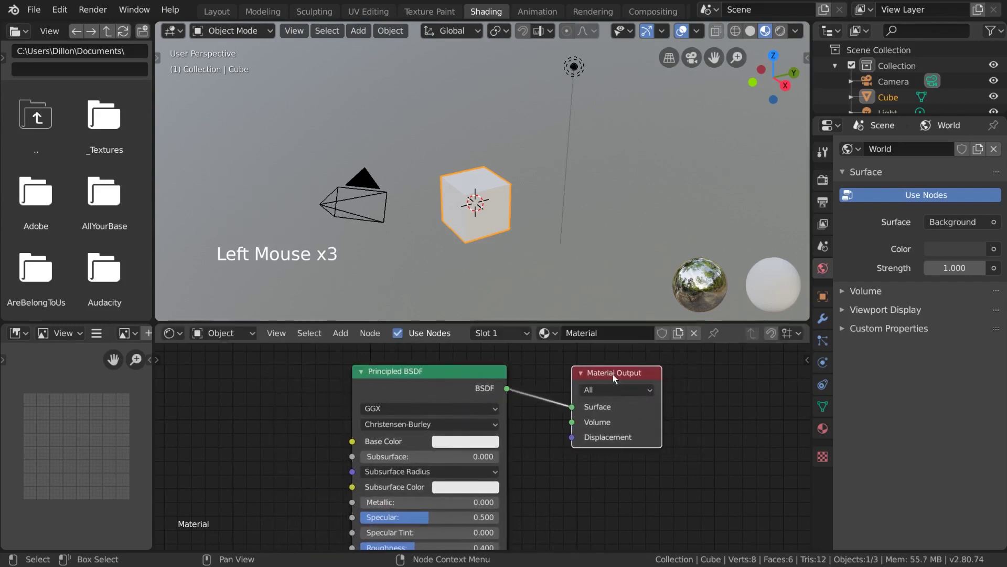
pyautogui.click(446, 379)
pyautogui.click(598, 377)
pyautogui.press('g')
pyautogui.press('r')
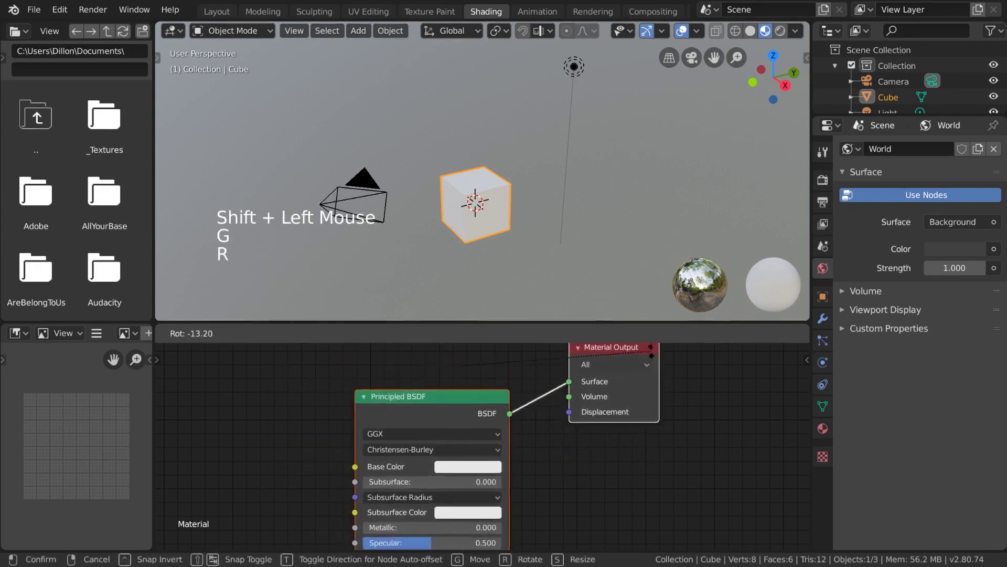
pyautogui.press('s')
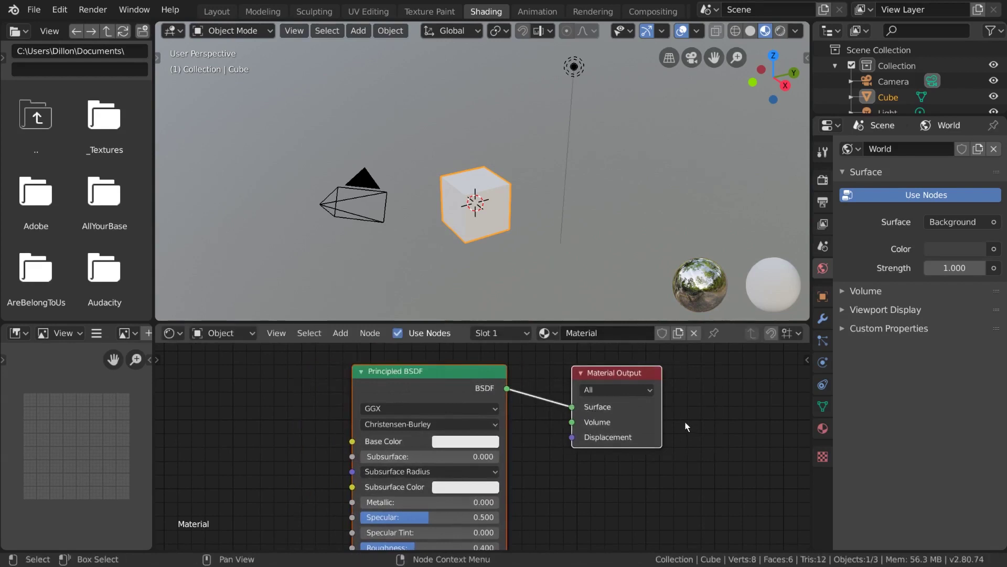
# Deselect everything, then select the Material Output node ready for duplication.
pyautogui.click(339, 393)
pyautogui.click(442, 380)
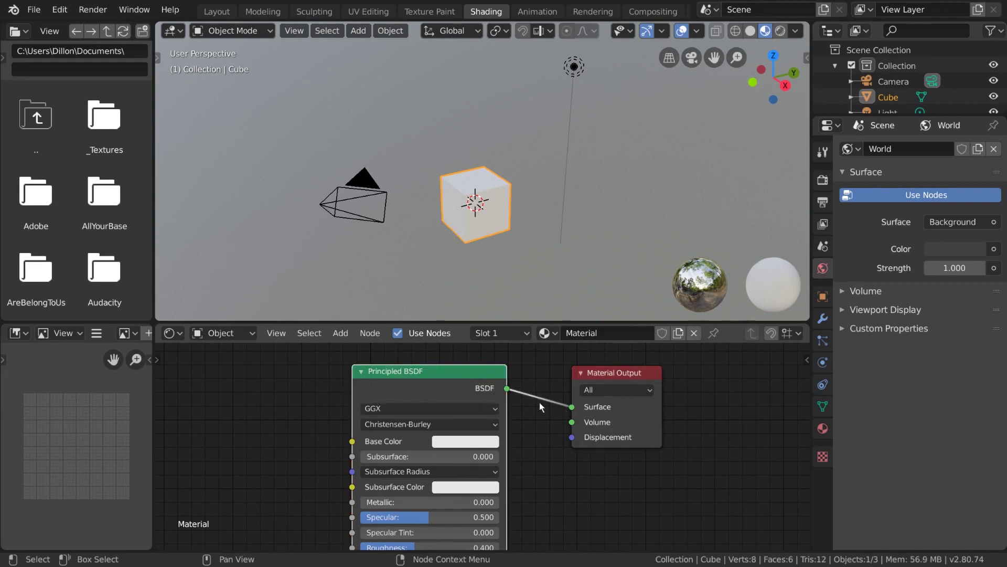
pyautogui.click(610, 374)
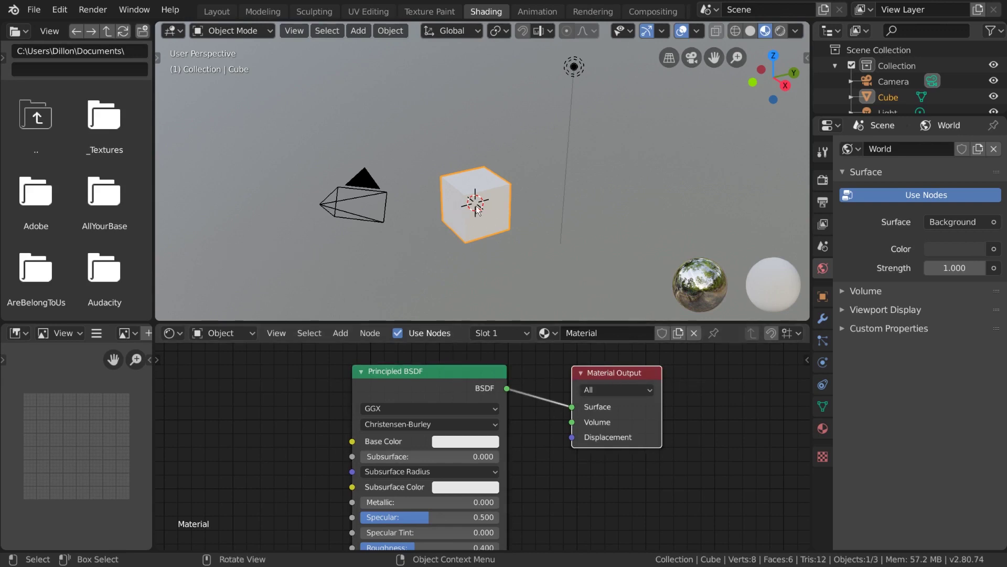
pyautogui.click(466, 374)
pyautogui.click(623, 372)
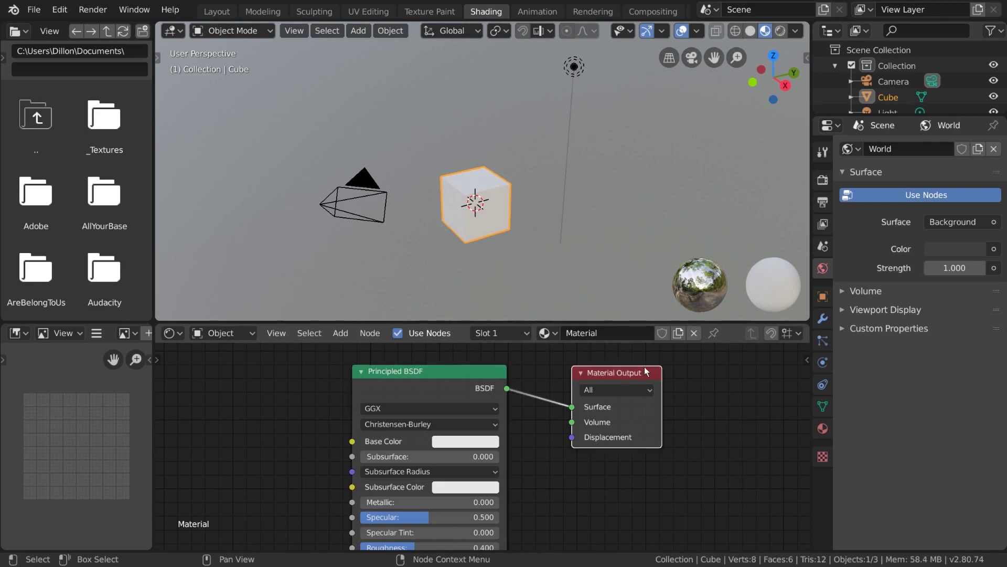
# Duplicate the Material Output below the original, toggle which one is active, then delete the duplicate.
pyautogui.press('shift+d')
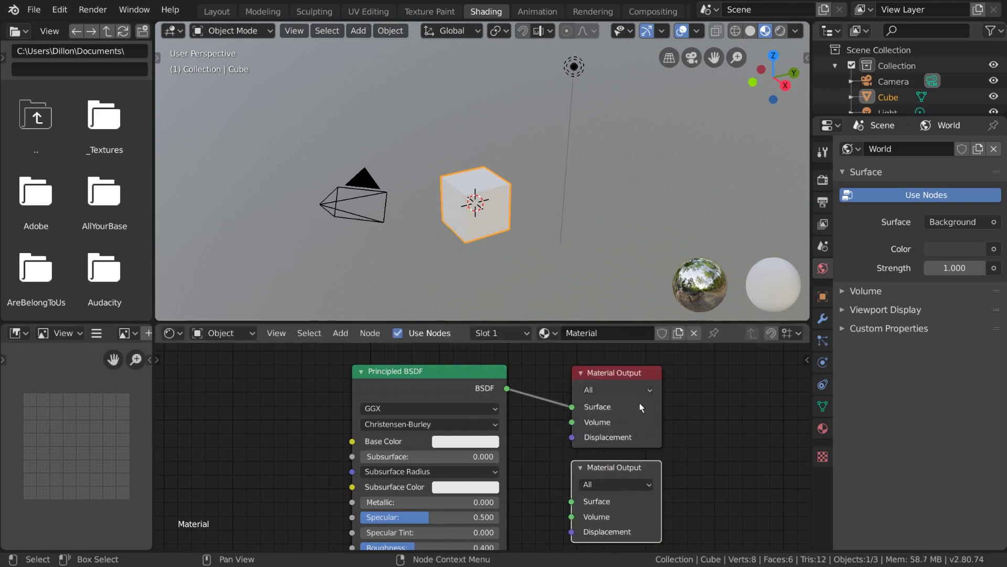
pyautogui.click(687, 467)
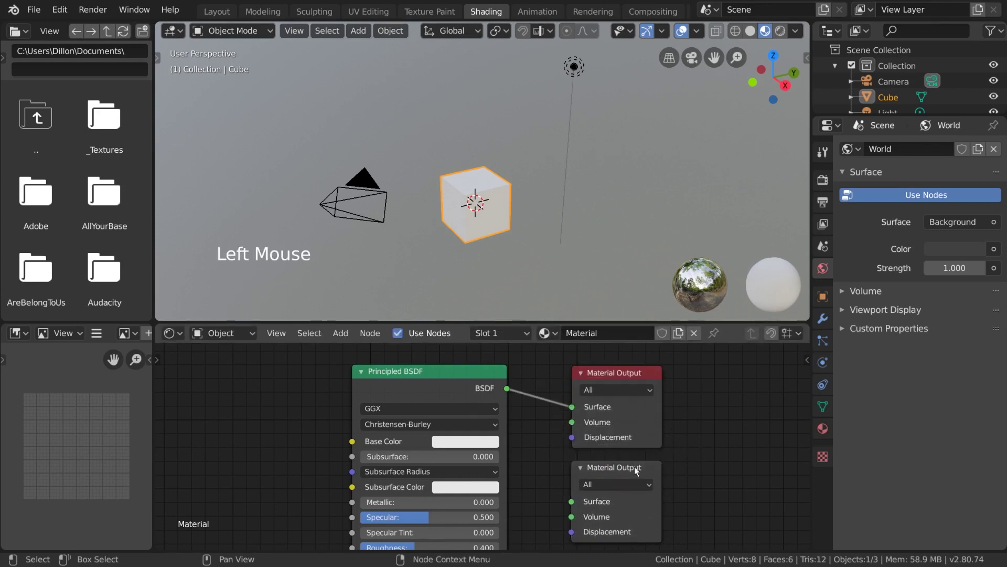
pyautogui.click(638, 470)
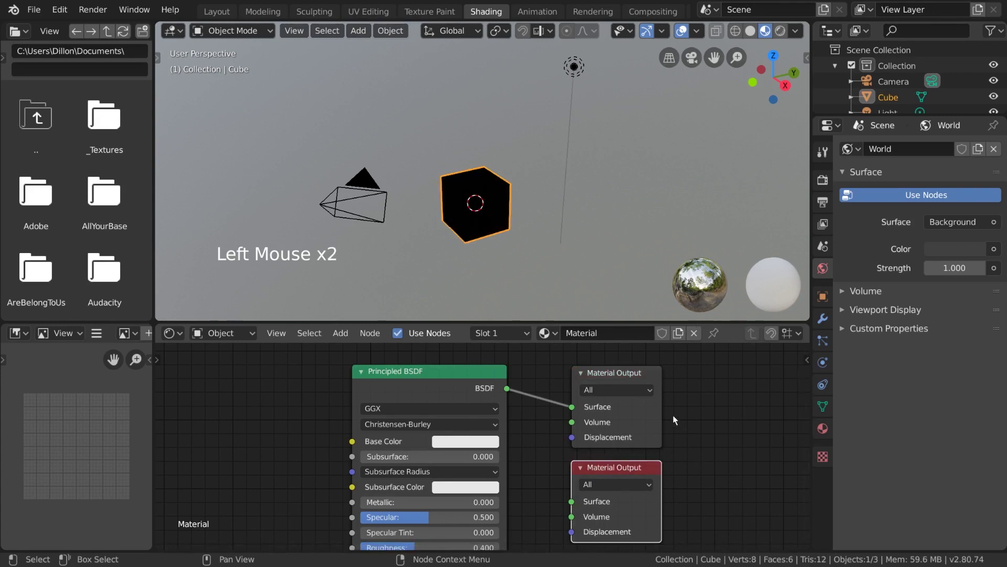
pyautogui.click(625, 373)
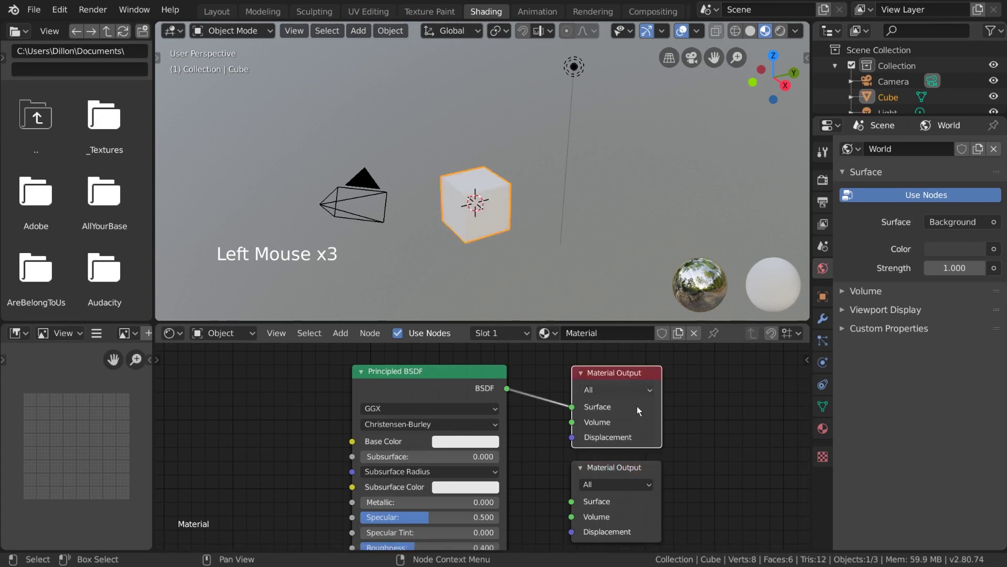
pyautogui.click(636, 473)
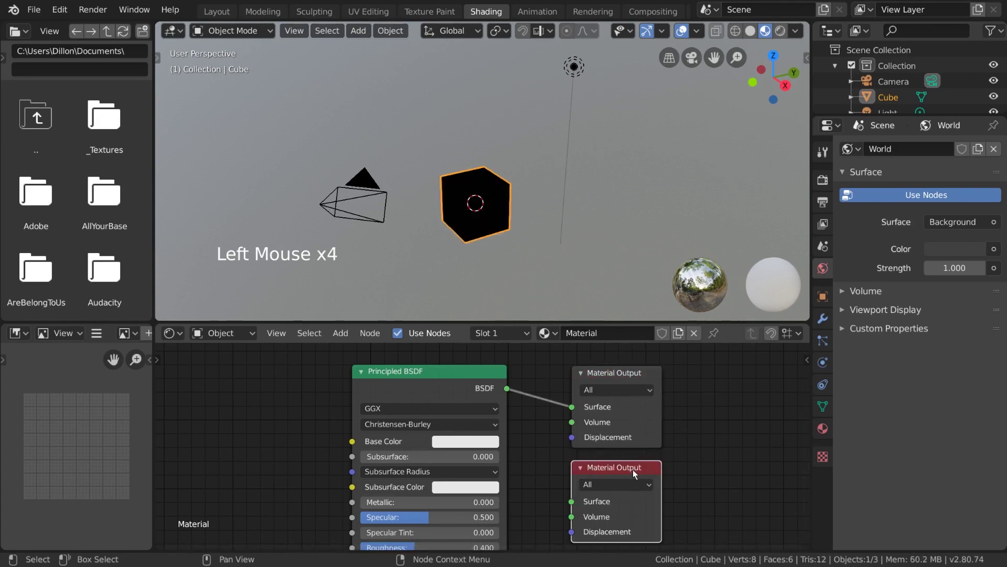
pyautogui.press('Delete')
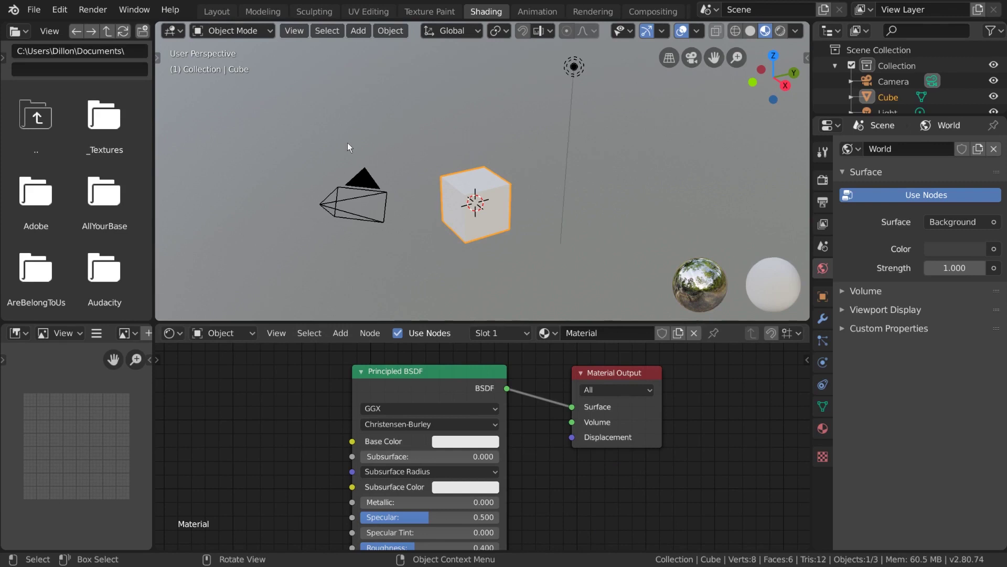
# Drag wood_planks_03-color.png from the _Textures folder in as an image texture node left of the Principled BSDF.
pyautogui.click(110, 131)
pyautogui.click(97, 201)
pyautogui.click(109, 207)
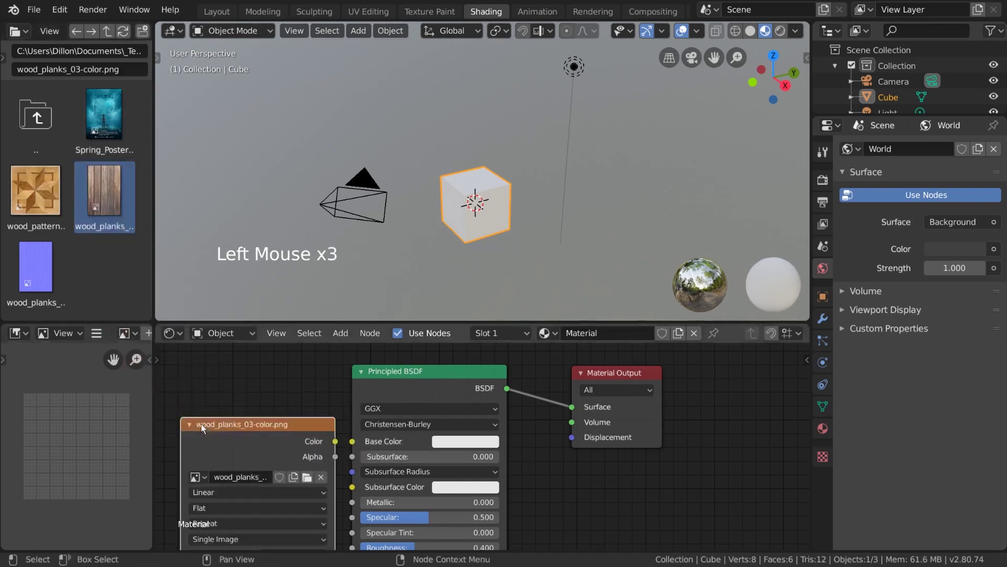
pyautogui.middleClick(461, 397)
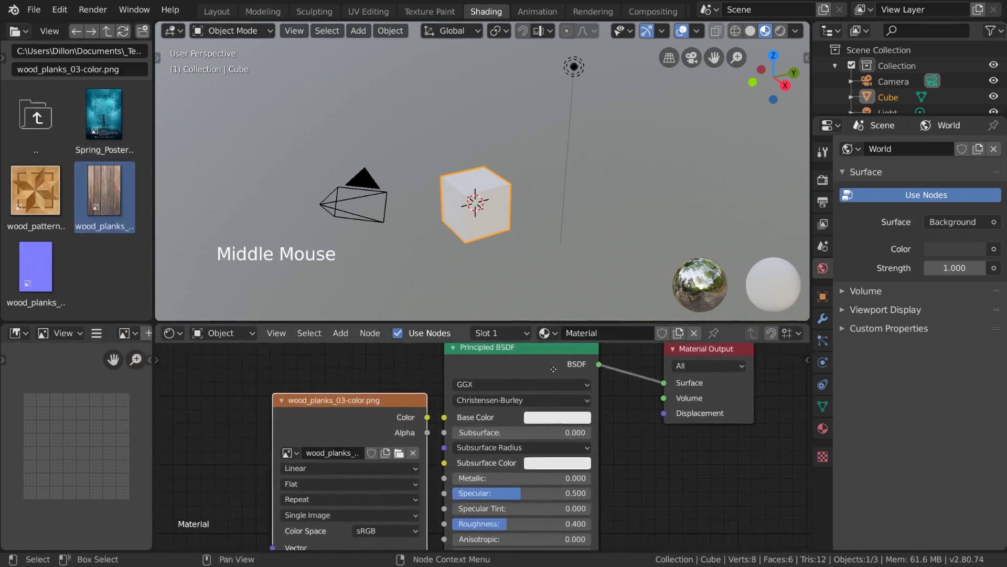
pyautogui.click(410, 414)
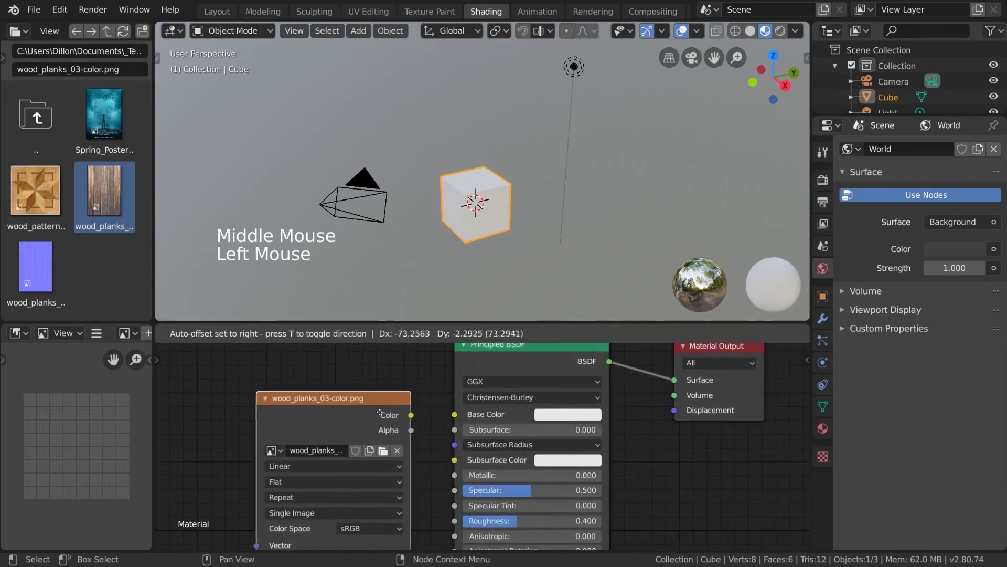
# Link the wood planks image Color output to the Principled BSDF Base Color so the cube shows wood.
pyautogui.click(388, 418)
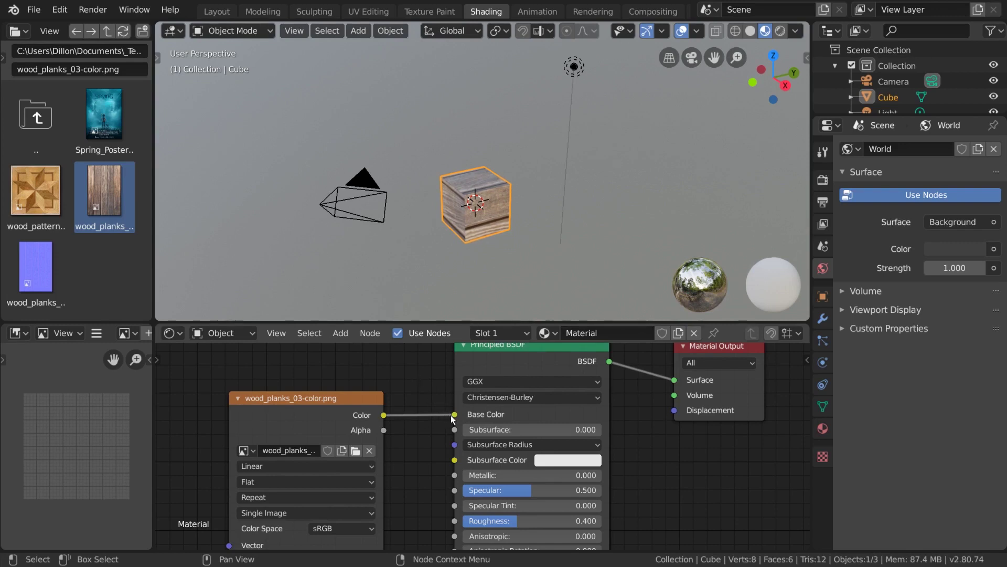
pyautogui.click(459, 418)
pyautogui.click(367, 411)
pyautogui.click(471, 362)
pyautogui.click(375, 335)
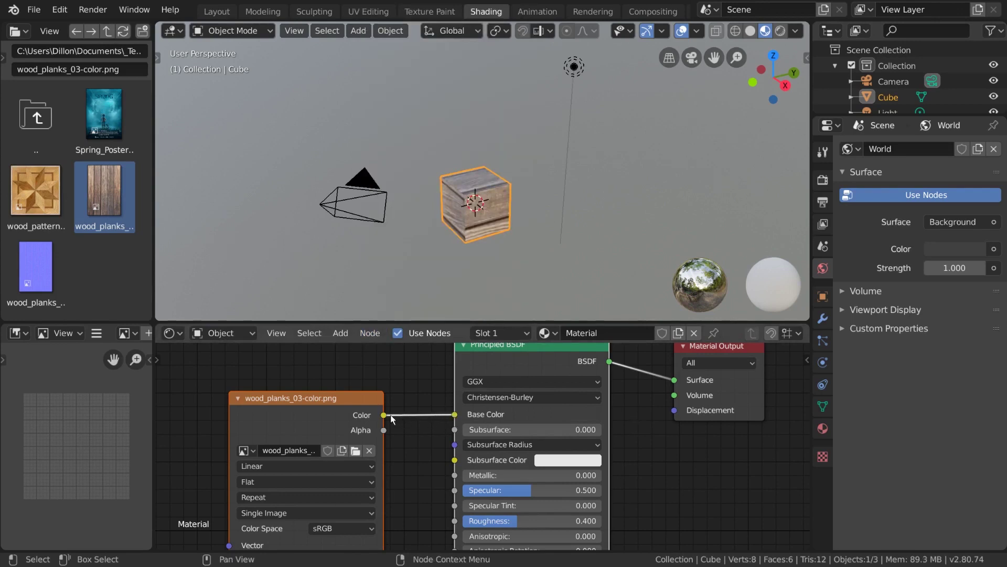
pyautogui.click(457, 417)
pyautogui.click(371, 404)
pyautogui.click(467, 358)
pyautogui.press('f')
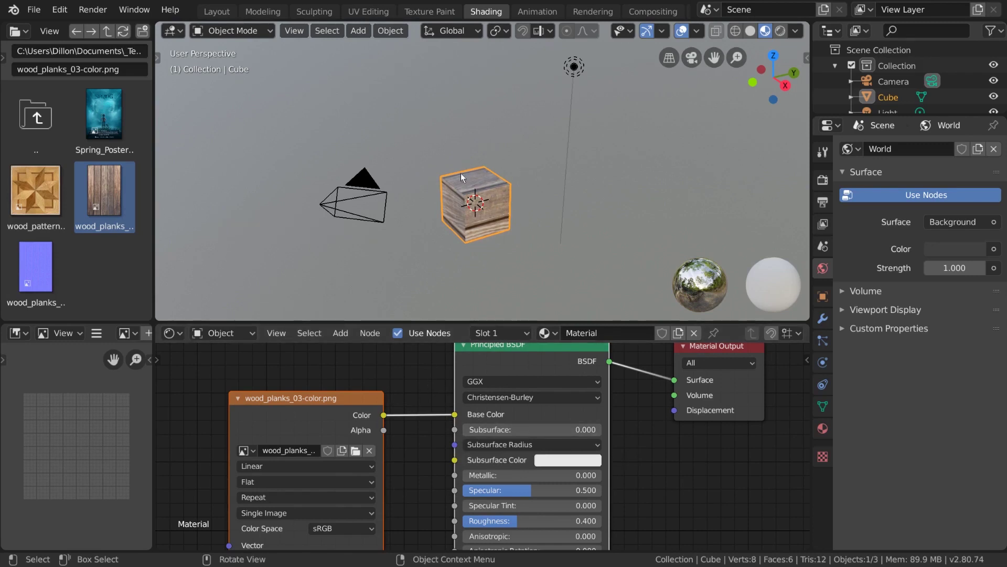
# Add a Gradient Texture node to the material from the Add > Texture menu.
pyautogui.scroll(-3)
pyautogui.middleClick(438, 471)
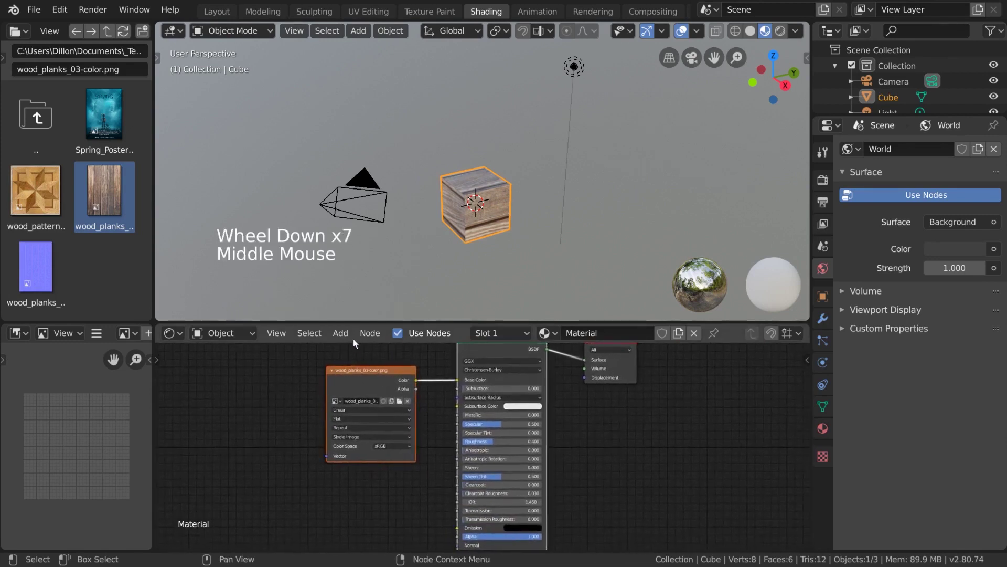
pyautogui.click(348, 336)
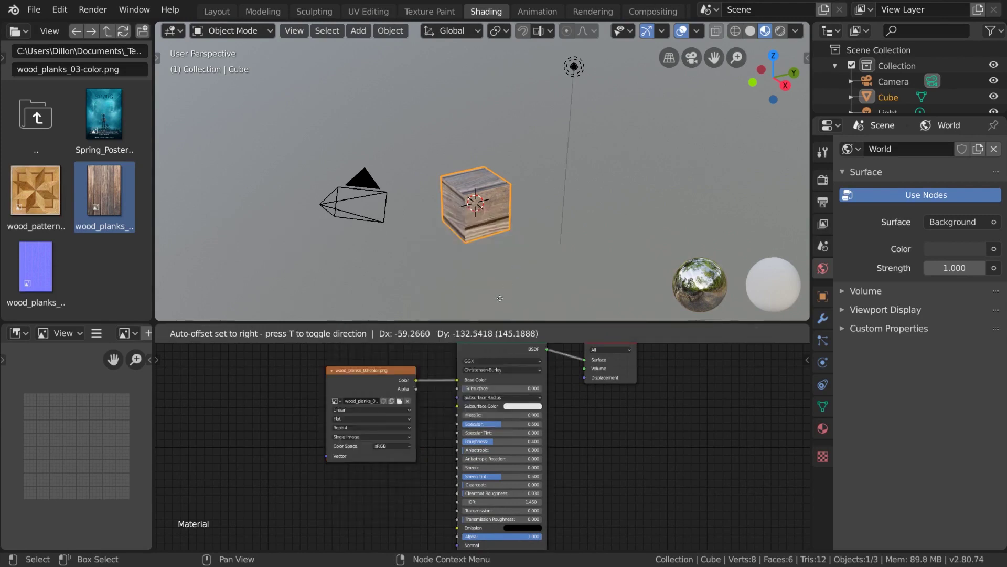
# Position the Gradient Texture node below the wood image node and frame the nodes in view.
pyautogui.press('shift+a')
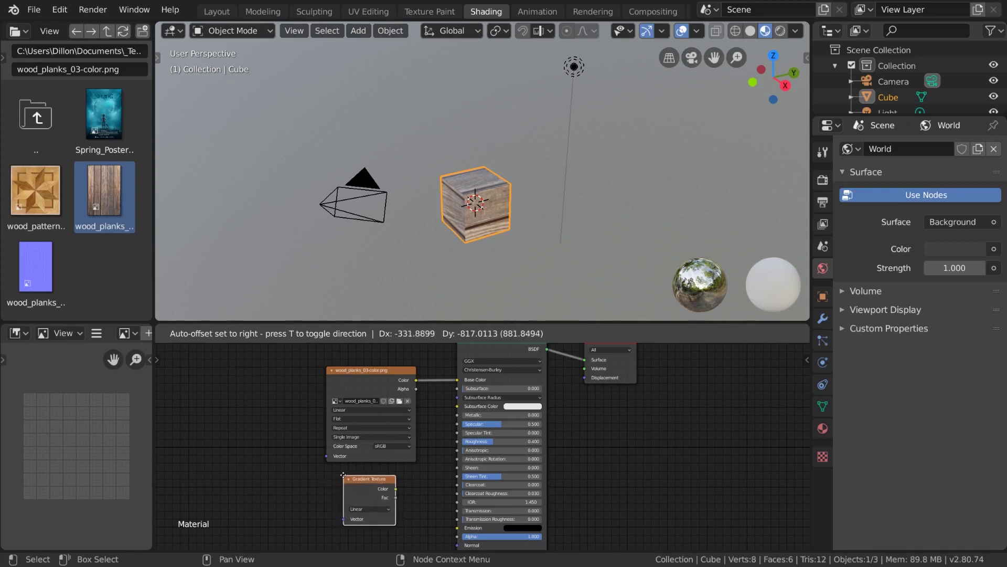
pyautogui.middleClick(603, 477)
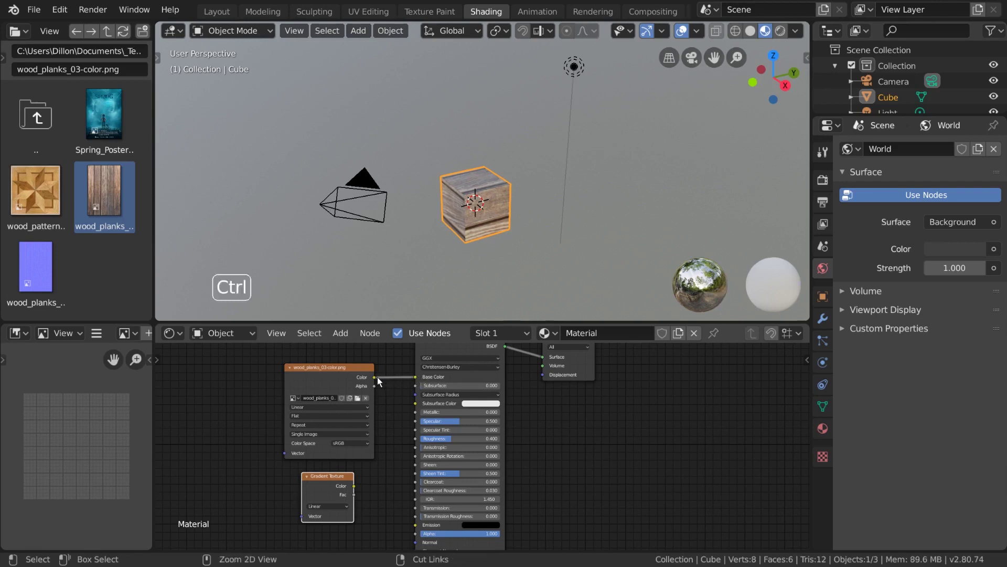
pyautogui.click(378, 380)
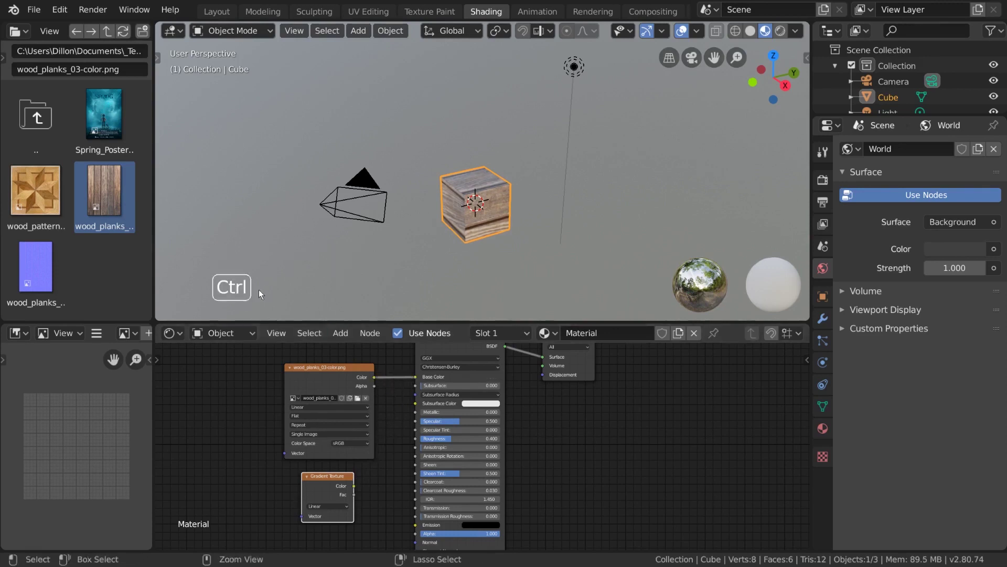
# Swap the Base Color link between the gradient and the wood image several times, leaving the gradient connected.
pyautogui.click(376, 381)
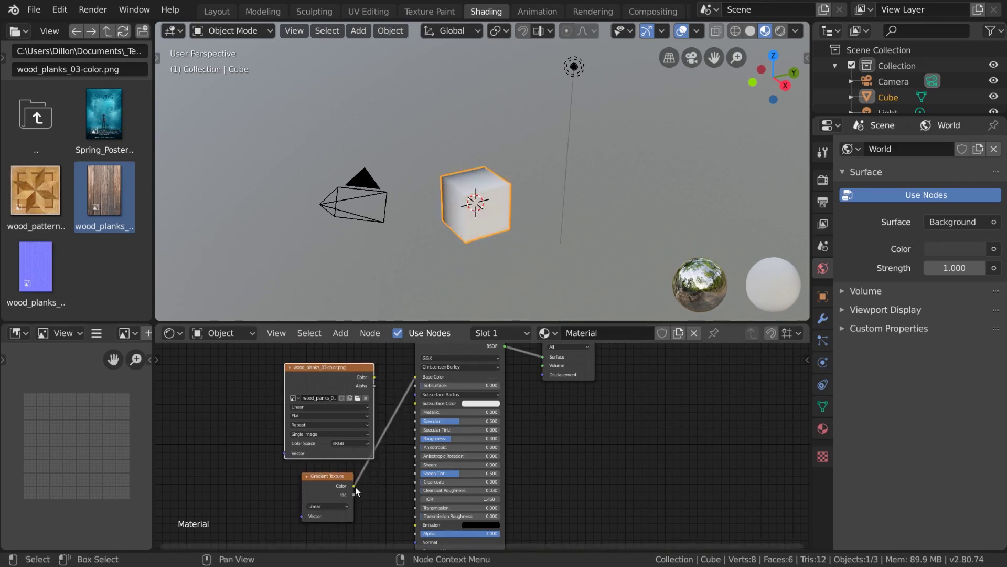
pyautogui.click(357, 490)
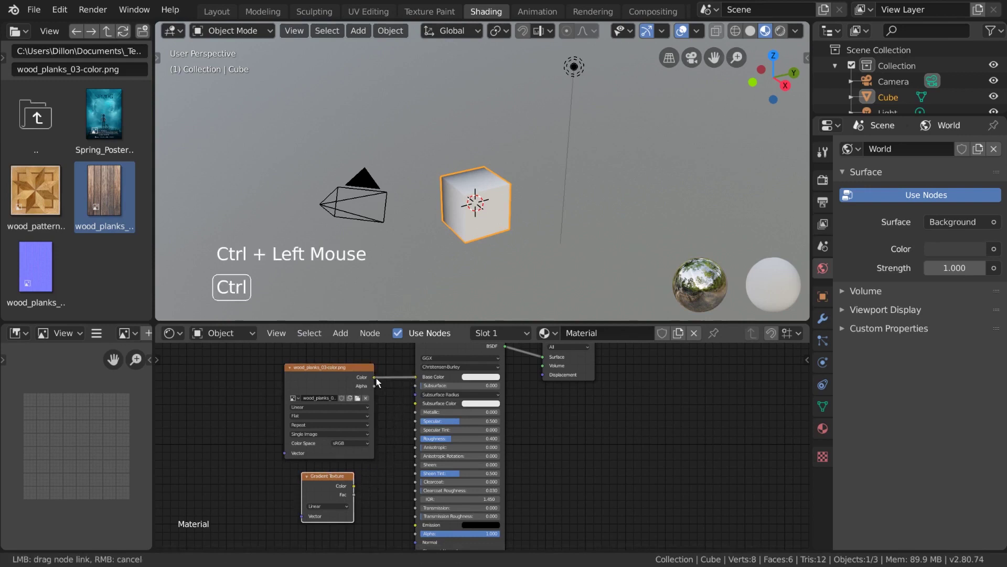
pyautogui.click(418, 379)
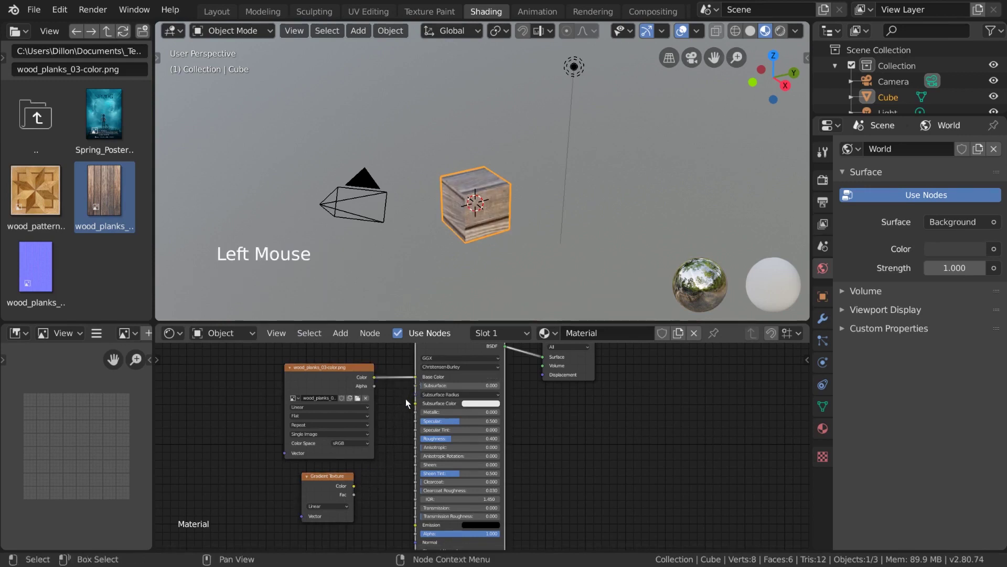
pyautogui.click(377, 380)
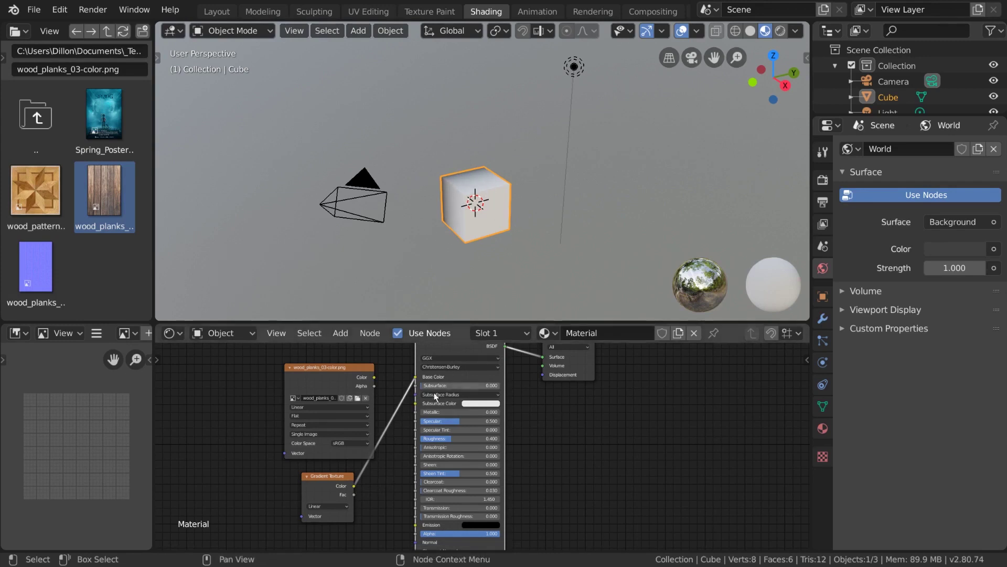
pyautogui.click(378, 380)
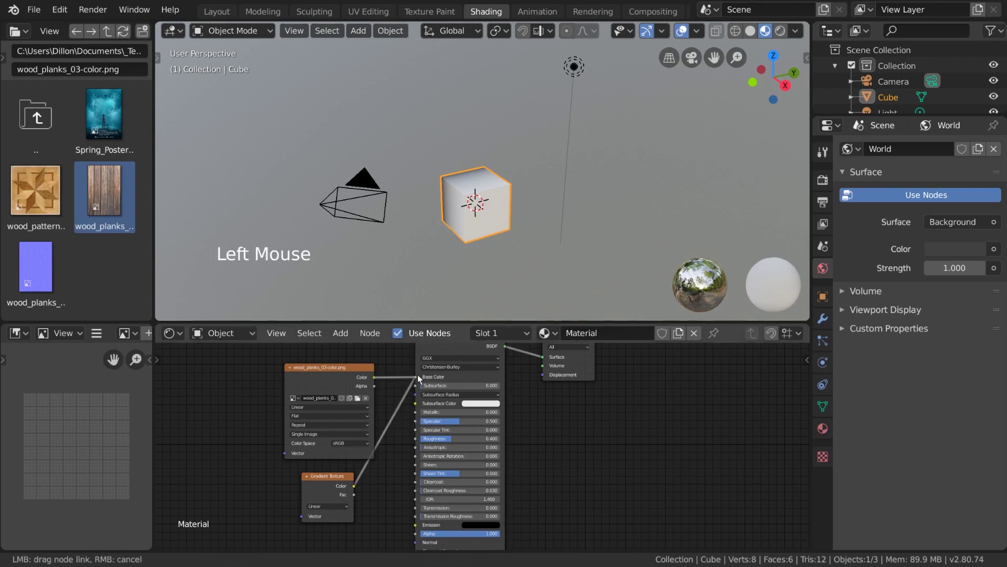
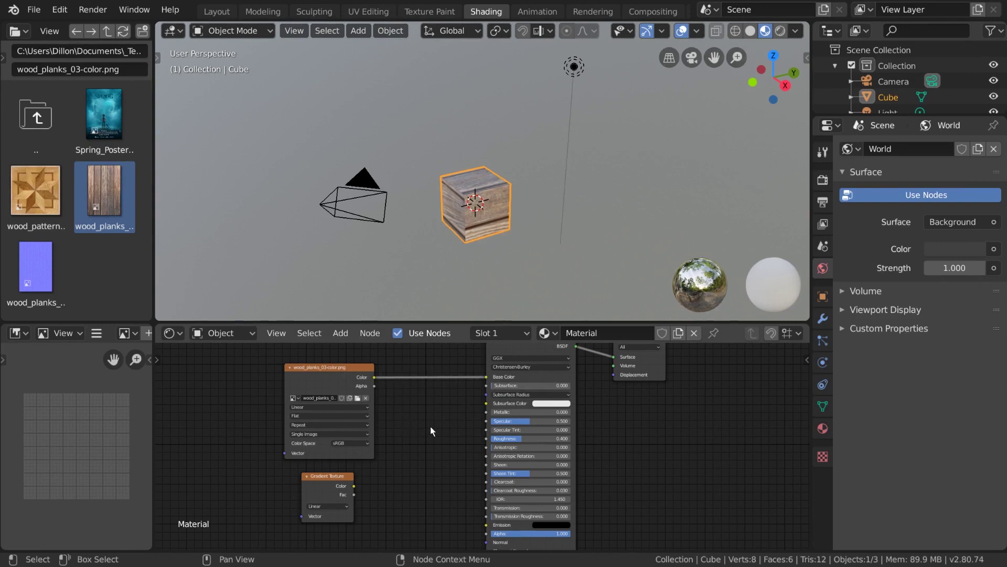
pyautogui.press('ctrl+z')
pyautogui.press('ctrl+x')
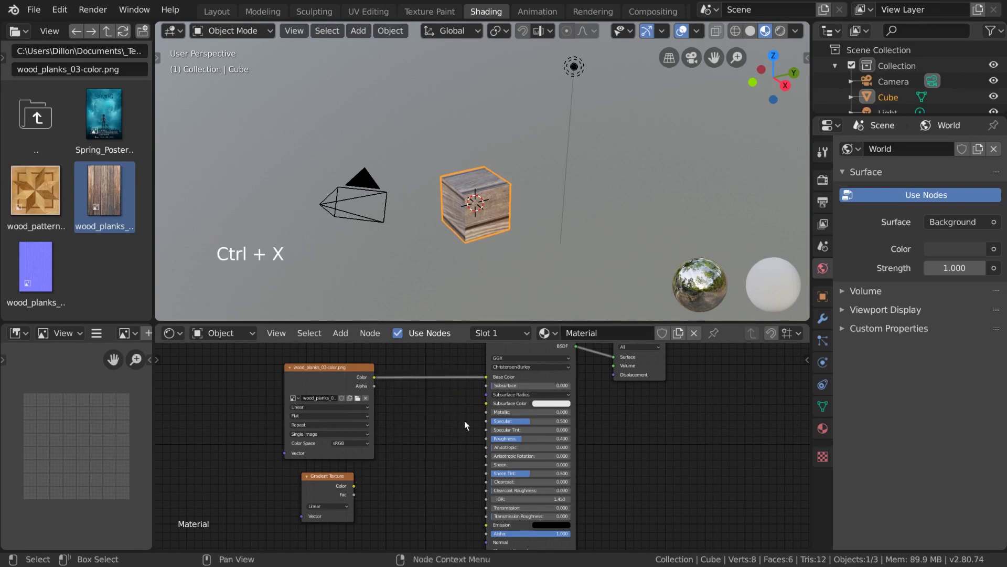
pyautogui.press('ctrl+z')
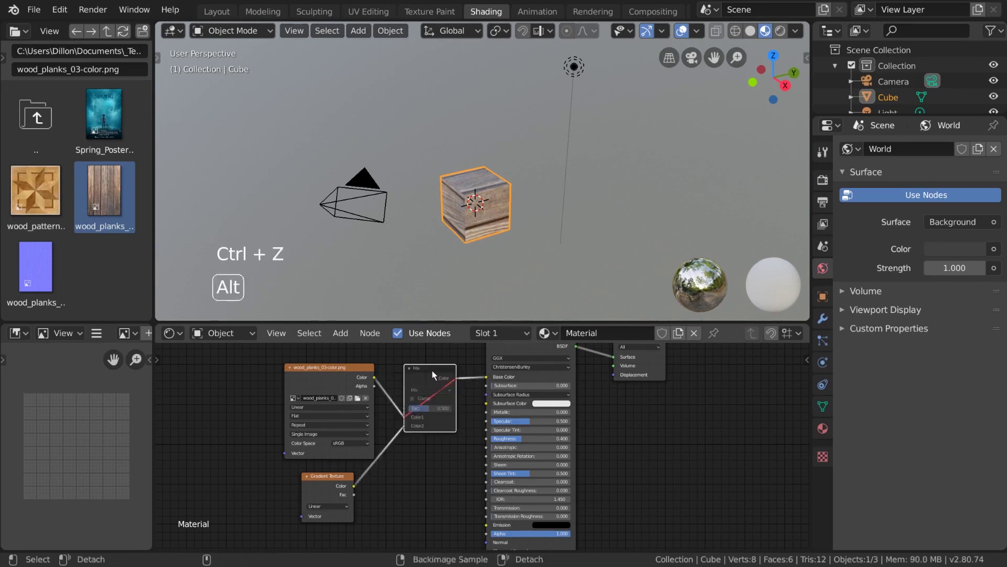
pyautogui.click(434, 374)
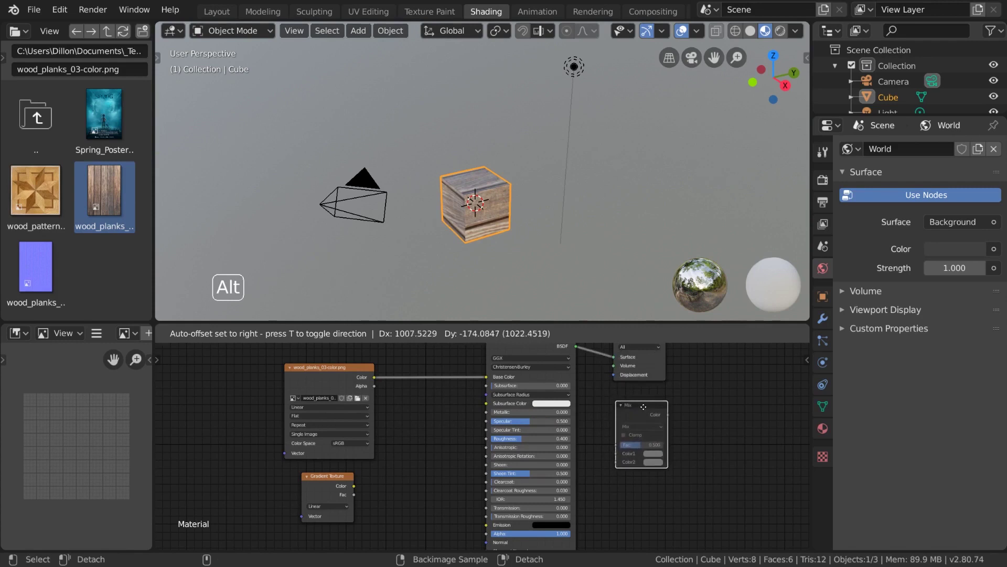
pyautogui.press('Delete')
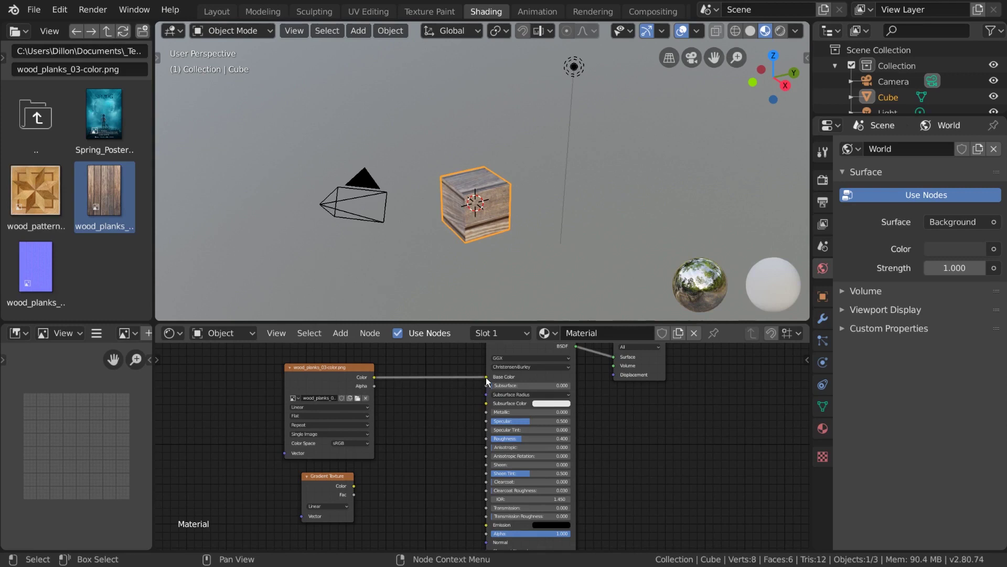
# Drag the wood image link off Base Color, then undo to restore it.
pyautogui.click(488, 380)
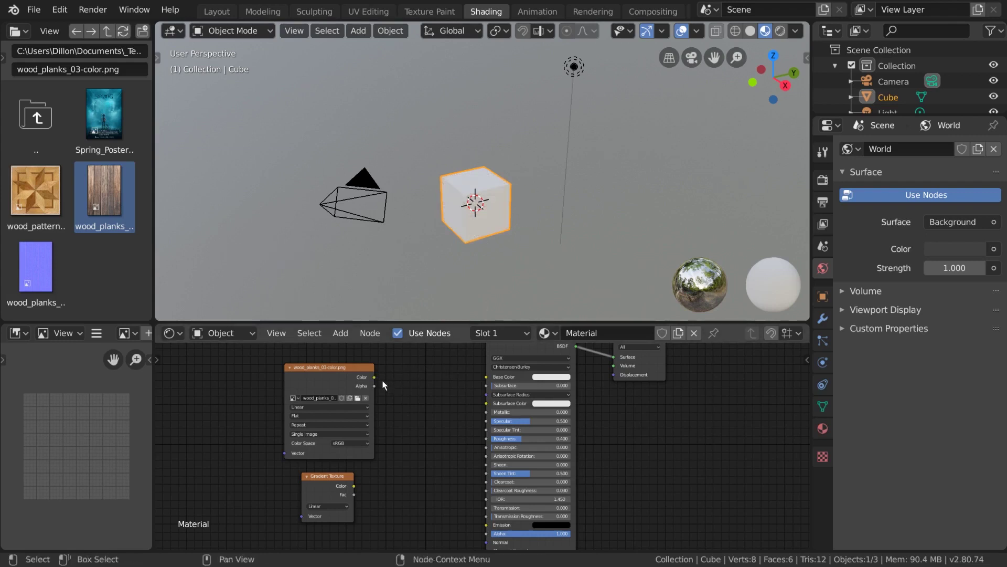
pyautogui.press('ctrl+z')
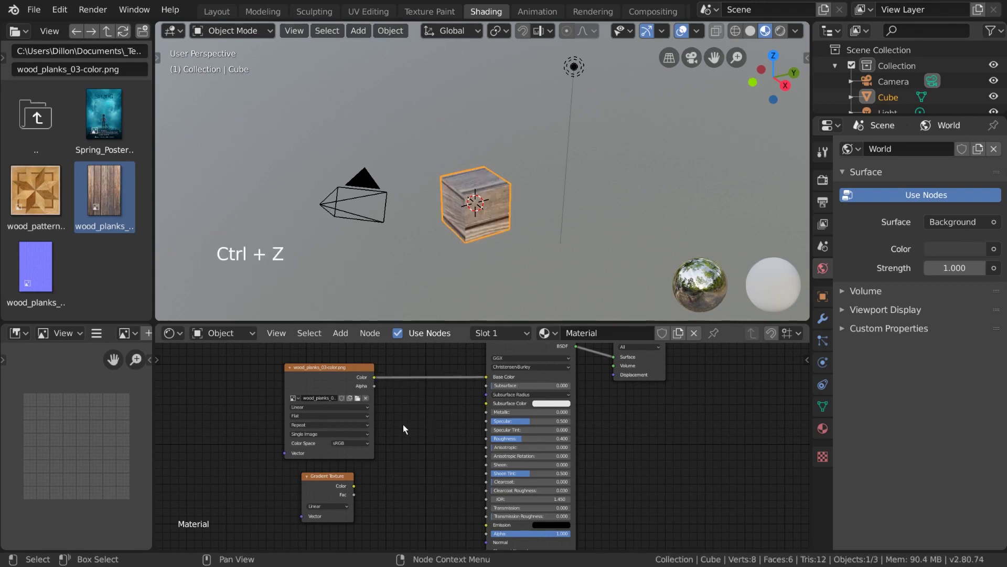
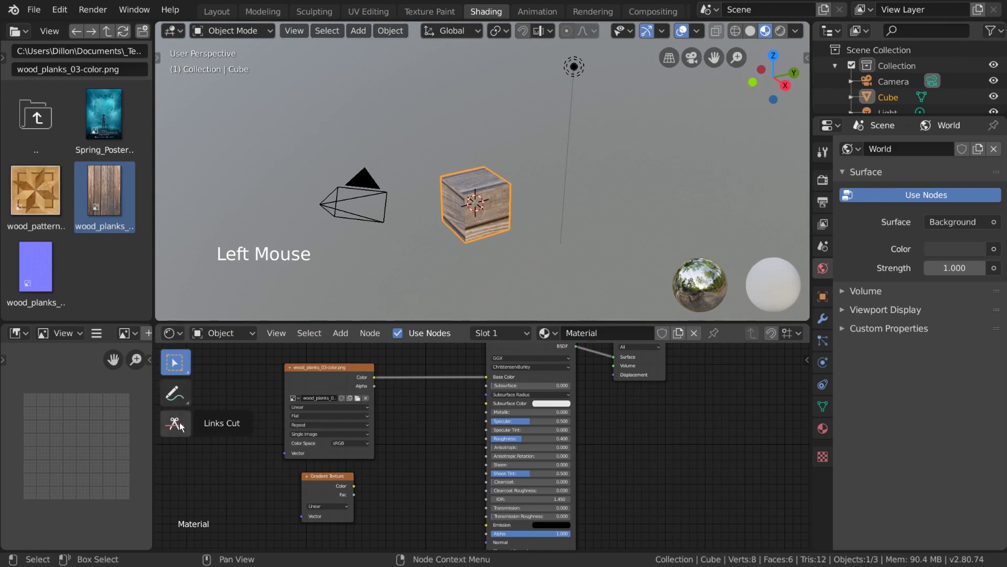
# Try the Links Cut tool, reconnect the wood image, then cut its Base Color link with Ctrl+right-drag.
pyautogui.click(185, 426)
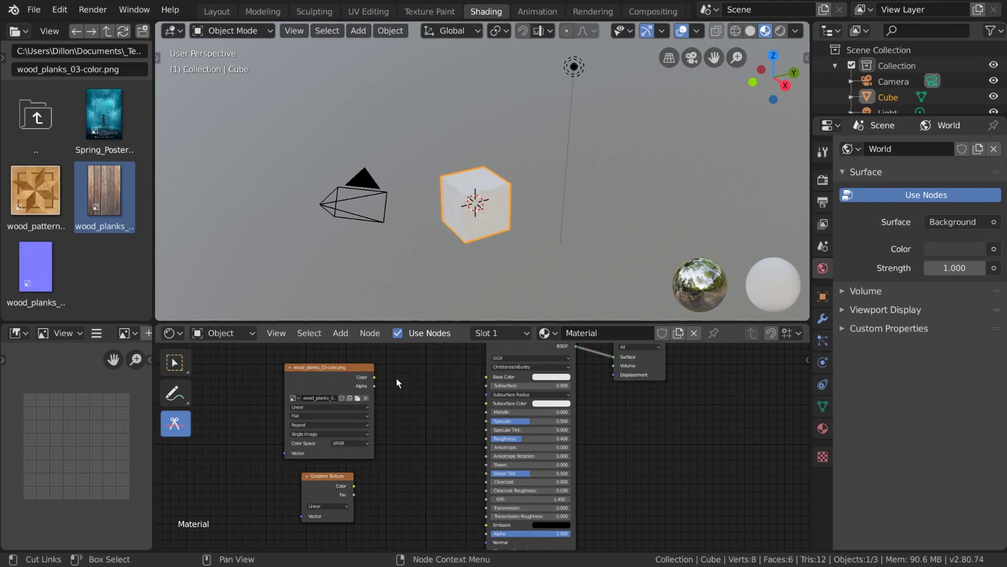
pyautogui.click(186, 364)
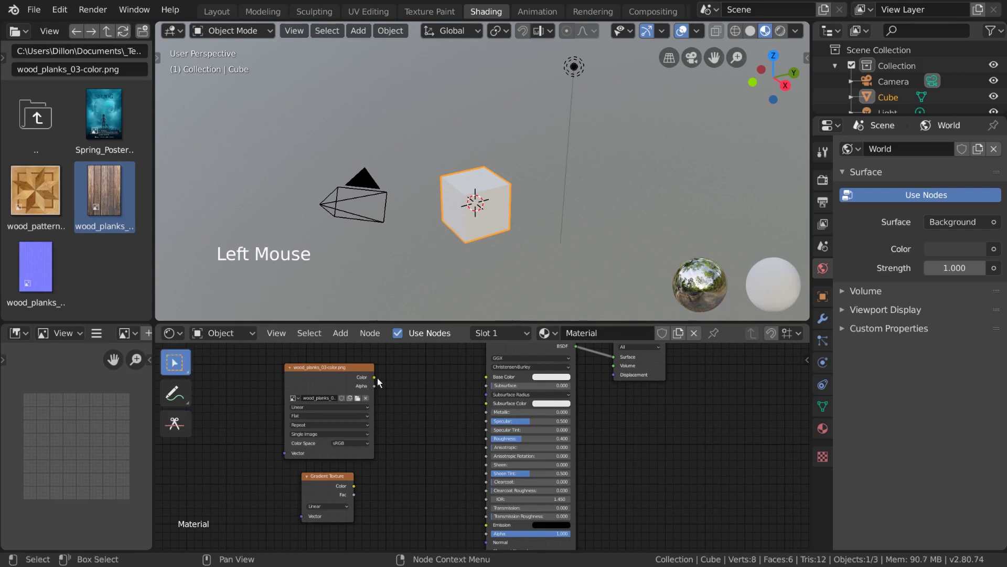
pyautogui.click(378, 380)
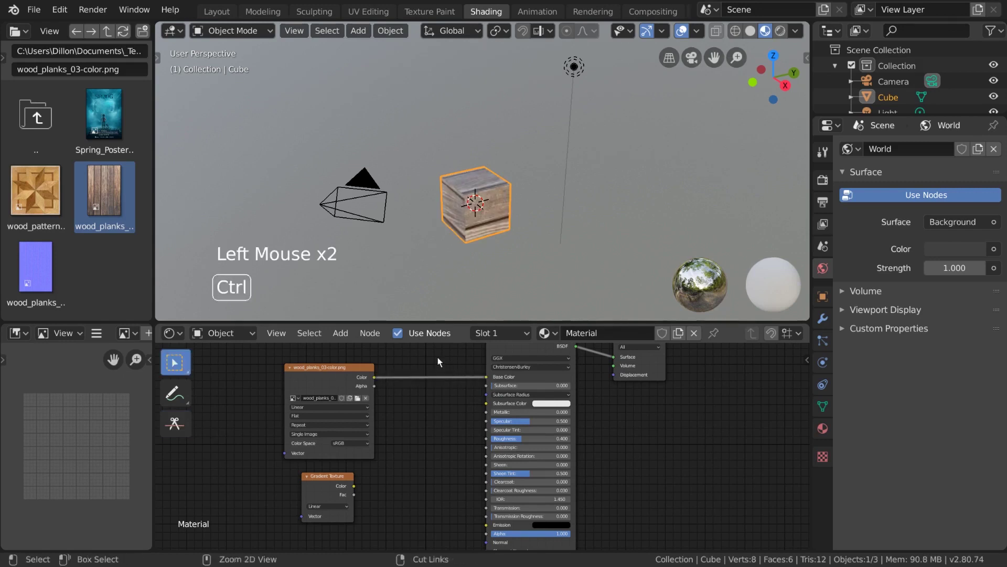
pyautogui.rightClick(440, 360)
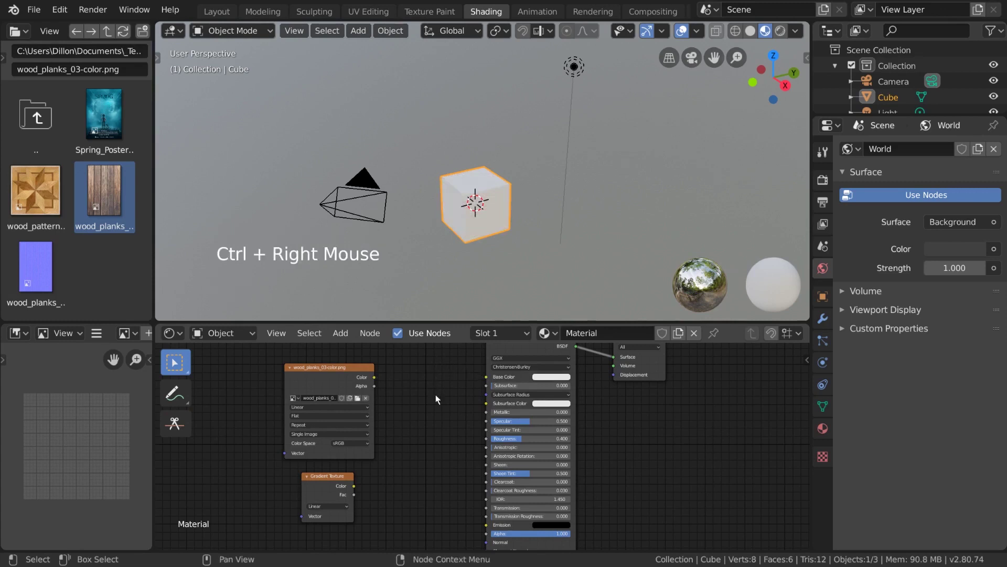